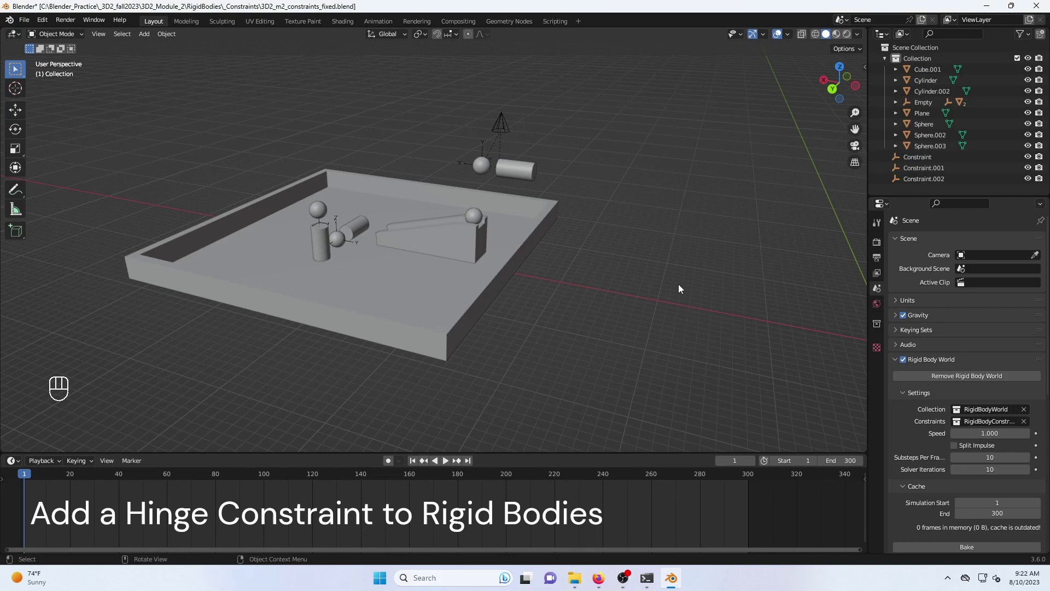
# Preview the existing constraint examples, then stop and rewind to frame 1
pyautogui.click(446, 466)
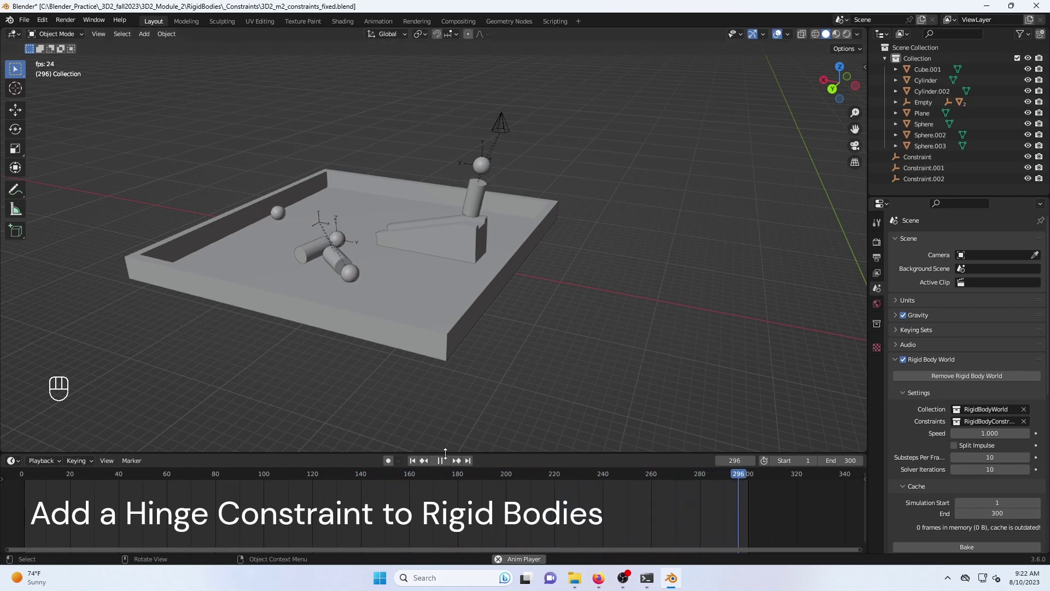
pyautogui.click(441, 468)
pyautogui.click(412, 466)
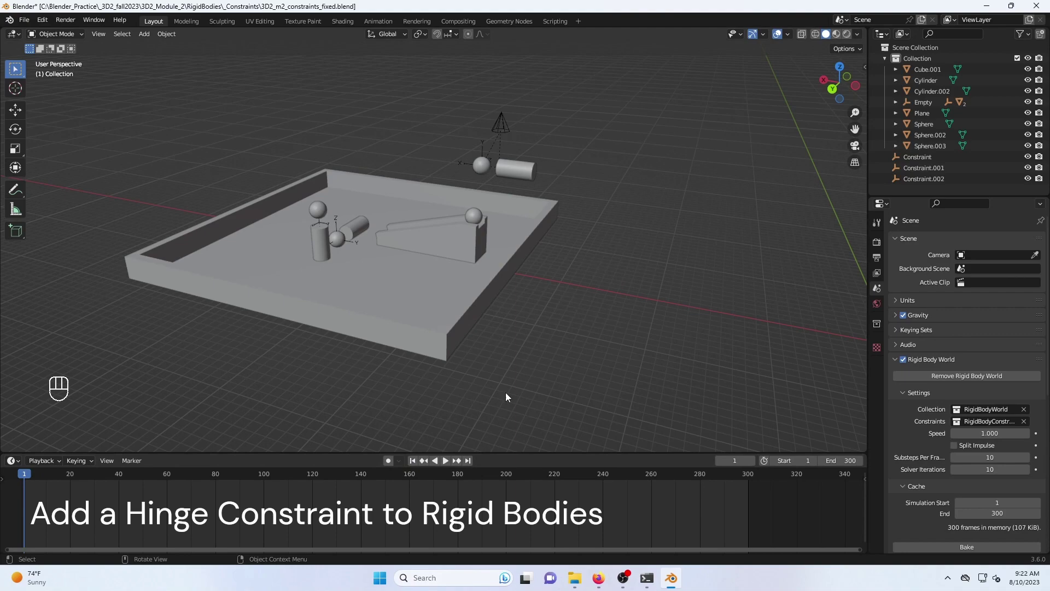
# Bring the view over to the scene origin
pyautogui.click(476, 385)
pyautogui.moveTo(476, 385); pyautogui.dragTo(508, 385)
pyautogui.moveTo(647, 323); pyautogui.dragTo(259, 328)
pyautogui.moveTo(313, 326); pyautogui.dragTo(381, 325)
# Add a UV Sphere and a Cylinder, rotating the cylinder 90° about Y onto its side
pyautogui.press('shift+a')
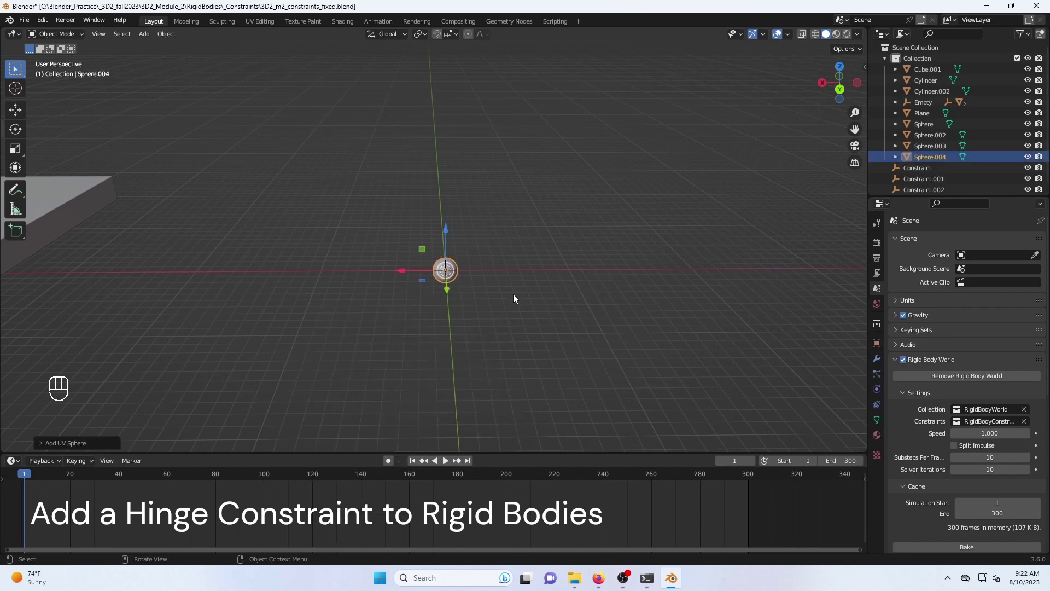
pyautogui.press('KP_Decimal')
pyautogui.press('shift+a')
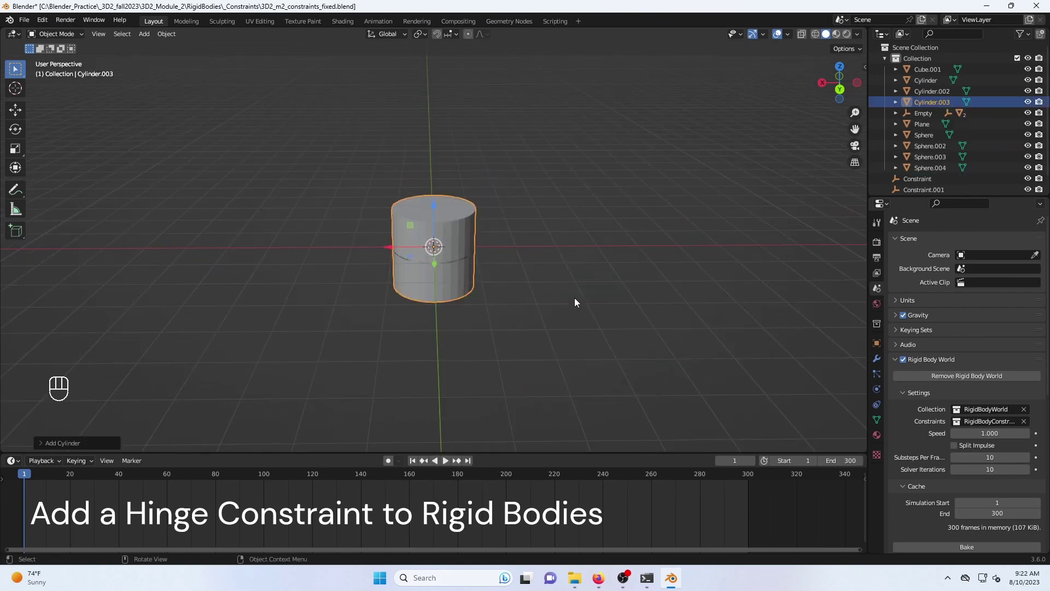
pyautogui.press('r')
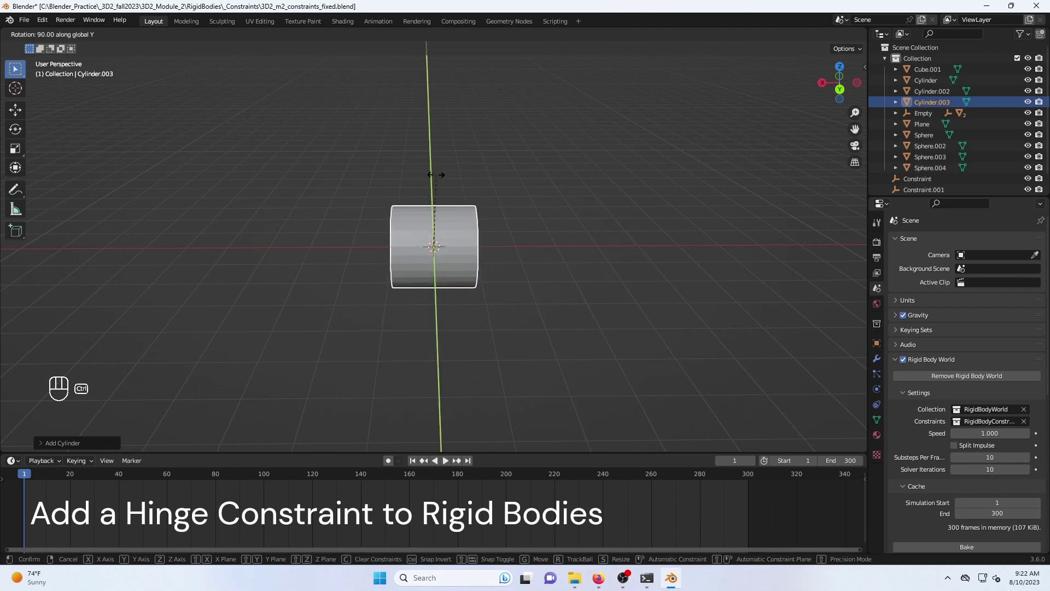
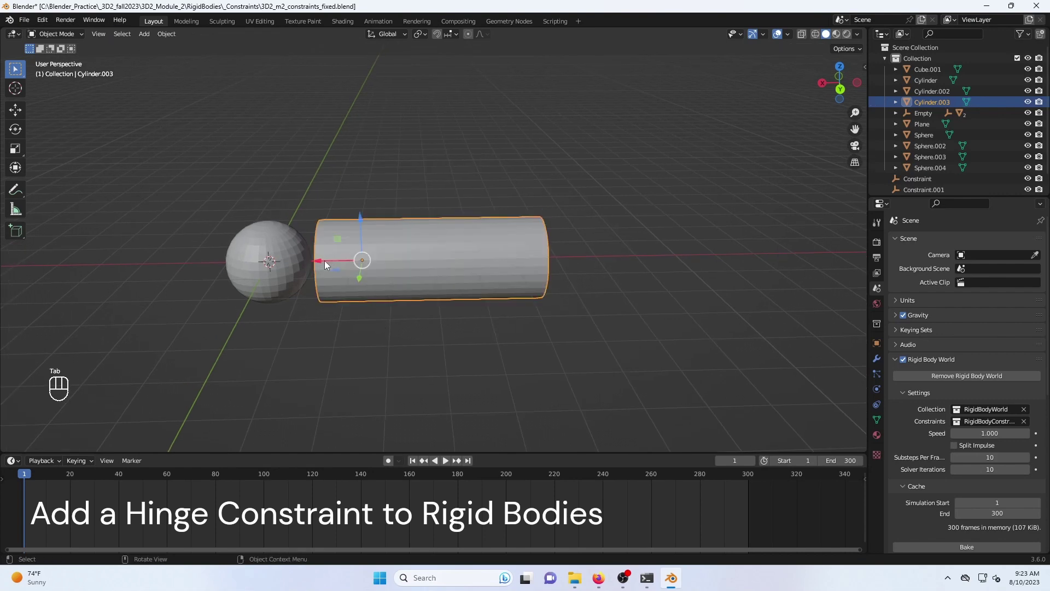
# Move the cylinder along X beside the sphere and select it
pyautogui.moveTo(325, 264); pyautogui.dragTo(395, 269)
pyautogui.middleClick(393, 313)
pyautogui.moveTo(399, 307); pyautogui.dragTo(456, 298)
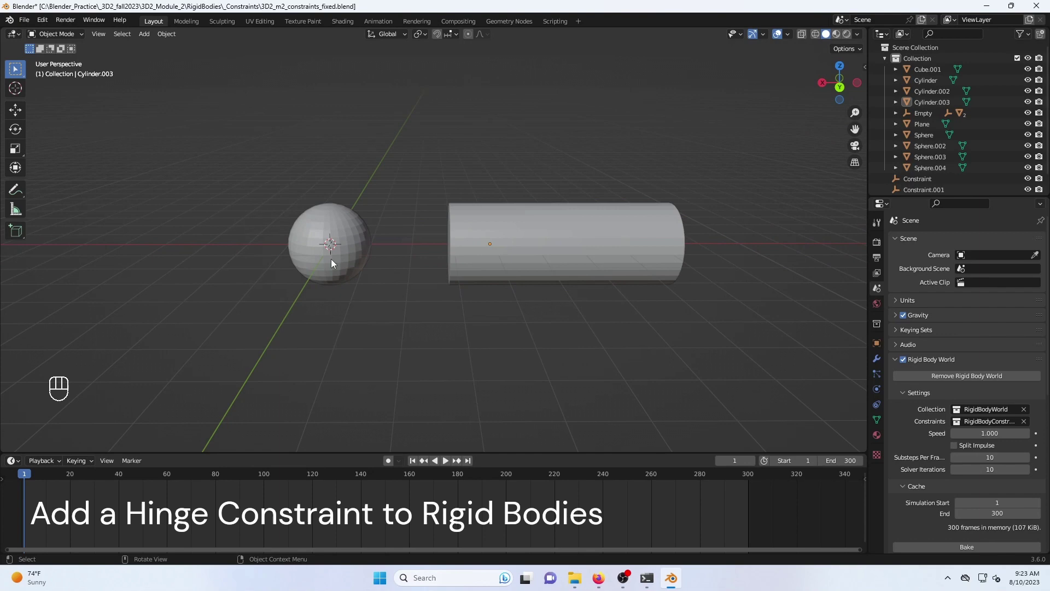
pyautogui.click(881, 391)
pyautogui.click(1003, 265)
pyautogui.moveTo(973, 315); pyautogui.dragTo(969, 339)
# Make the cylinder an Active rigid body in Physics Properties
pyautogui.click(507, 250)
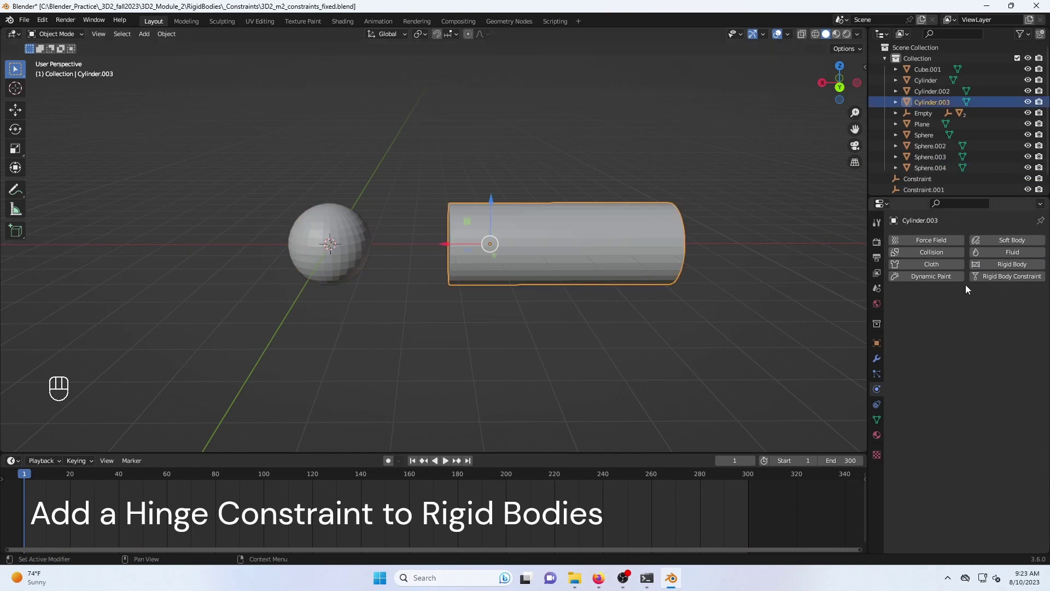
pyautogui.click(1013, 267)
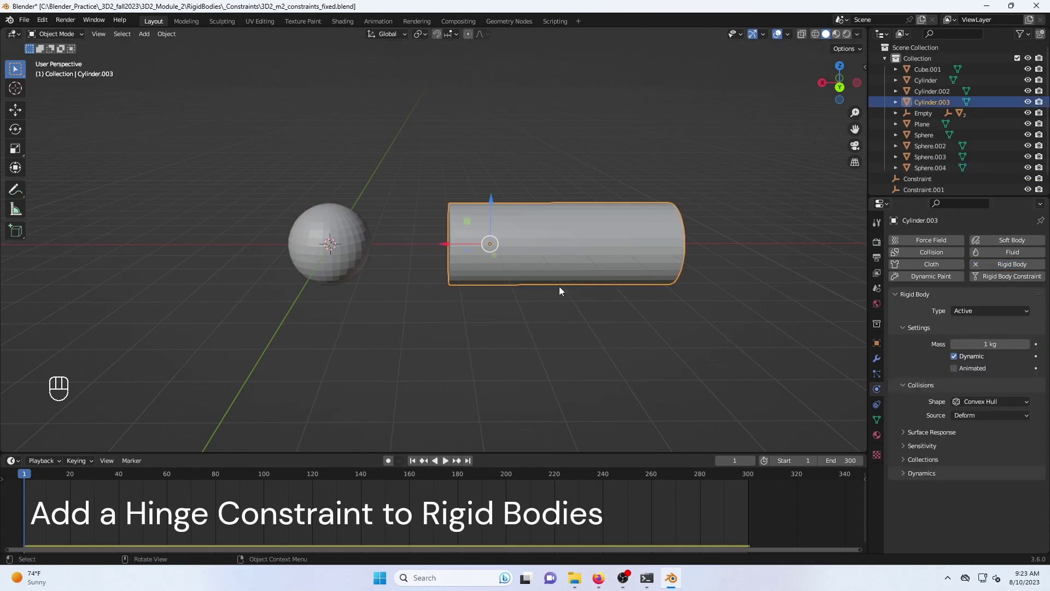
pyautogui.click(449, 460)
pyautogui.middleClick(445, 463)
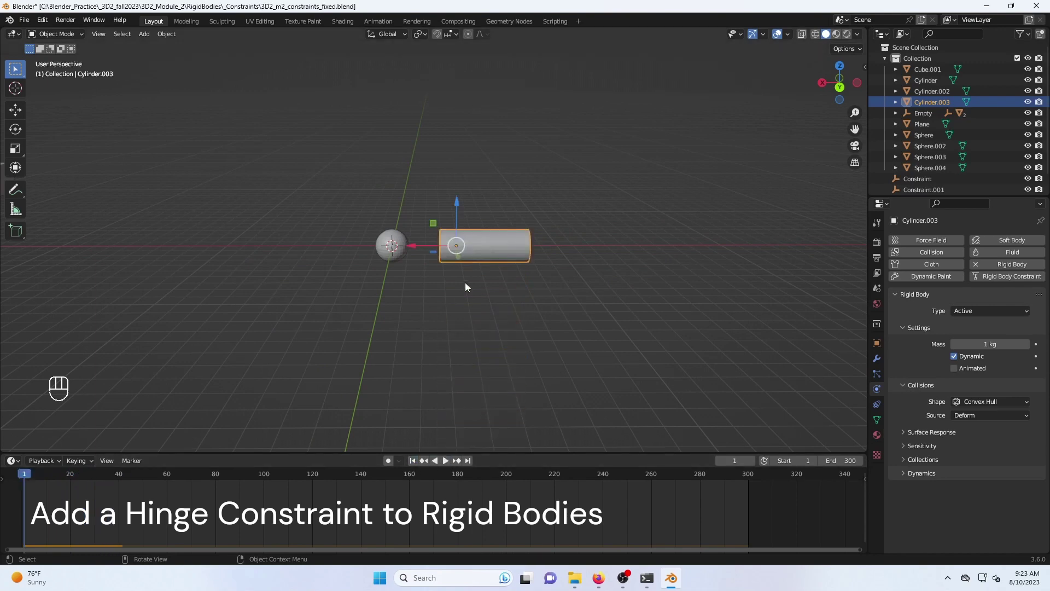
pyautogui.moveTo(412, 212); pyautogui.dragTo(451, 238)
pyautogui.click(504, 316)
pyautogui.middleClick(504, 317)
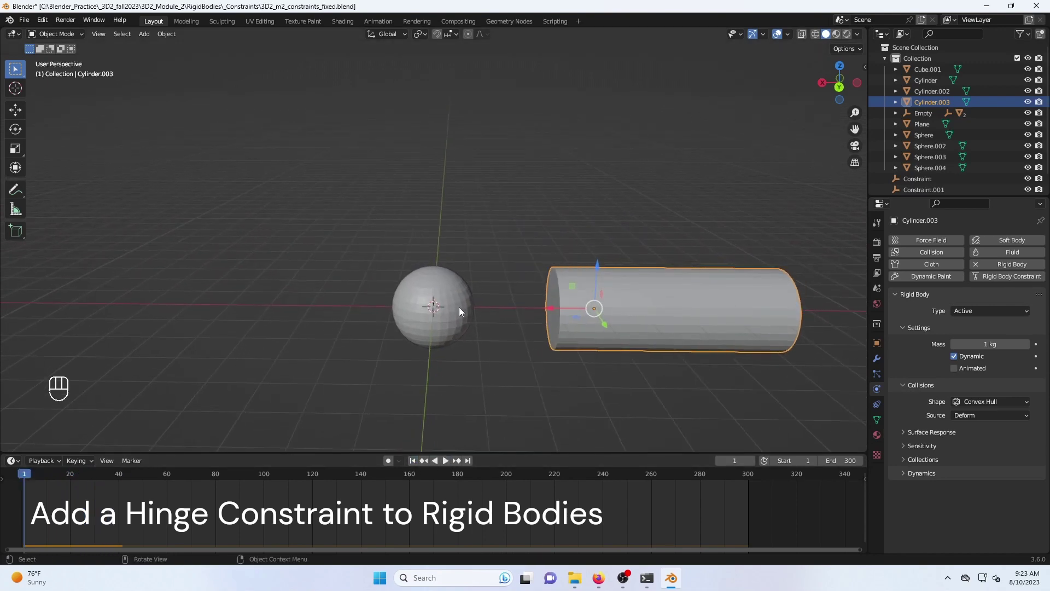
# Connect the cylinder and sphere with a rigid body constraint and show Constraint.003's physics settings
pyautogui.click(452, 303)
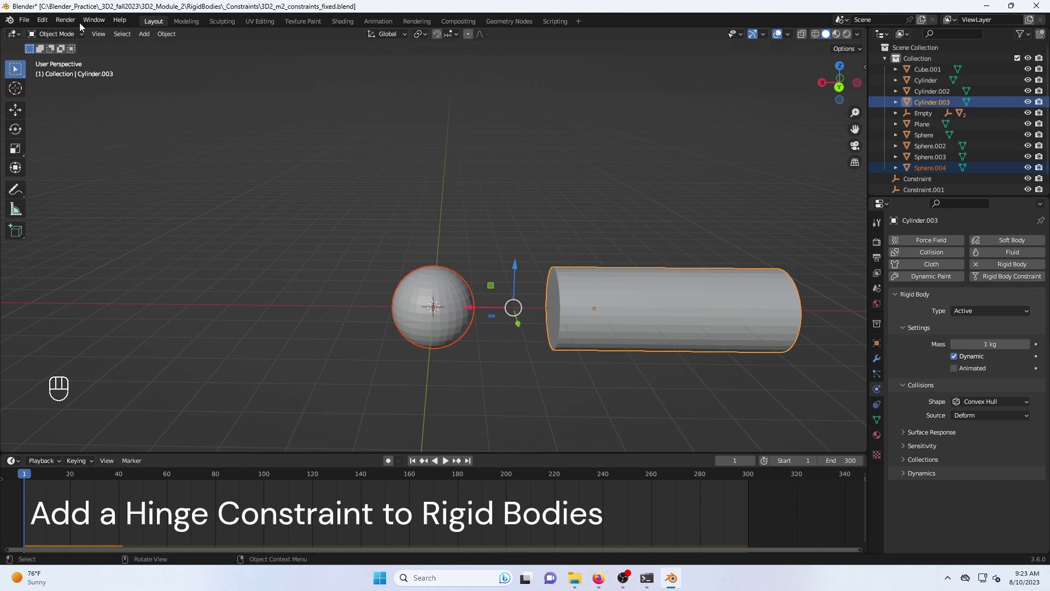
pyautogui.moveTo(172, 39); pyautogui.dragTo(306, 427)
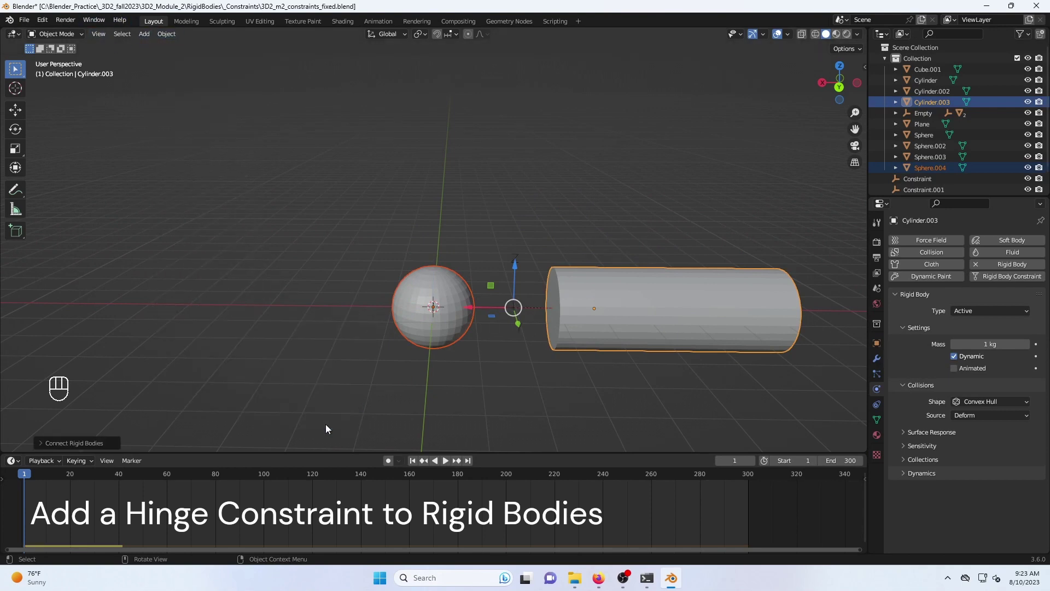
pyautogui.click(469, 415)
pyautogui.click(518, 268)
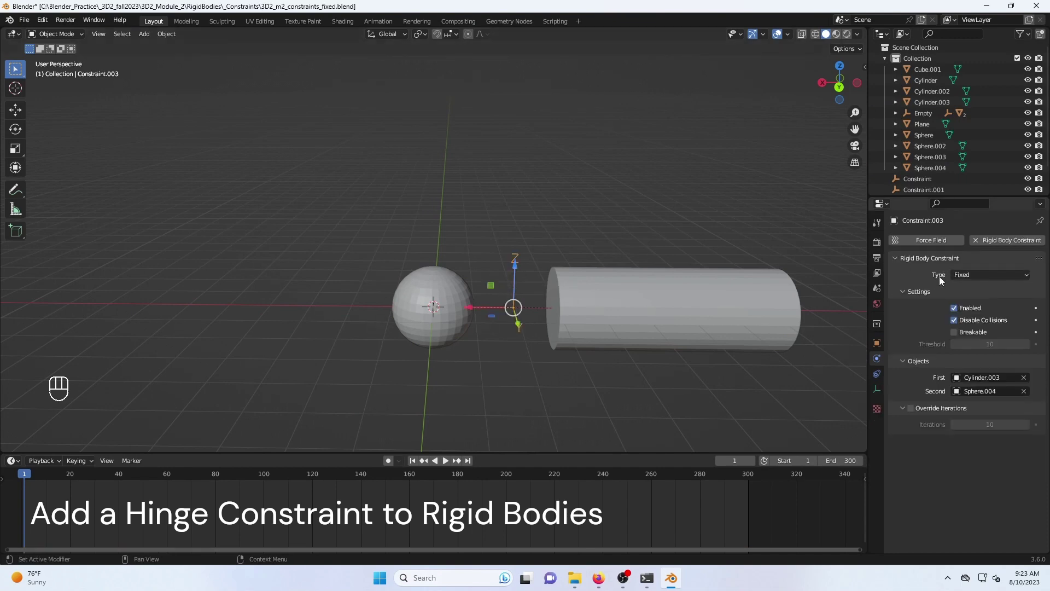
# Set the constraint type to Hinge and rotate the constraint empty about X
pyautogui.moveTo(961, 279); pyautogui.dragTo(968, 314)
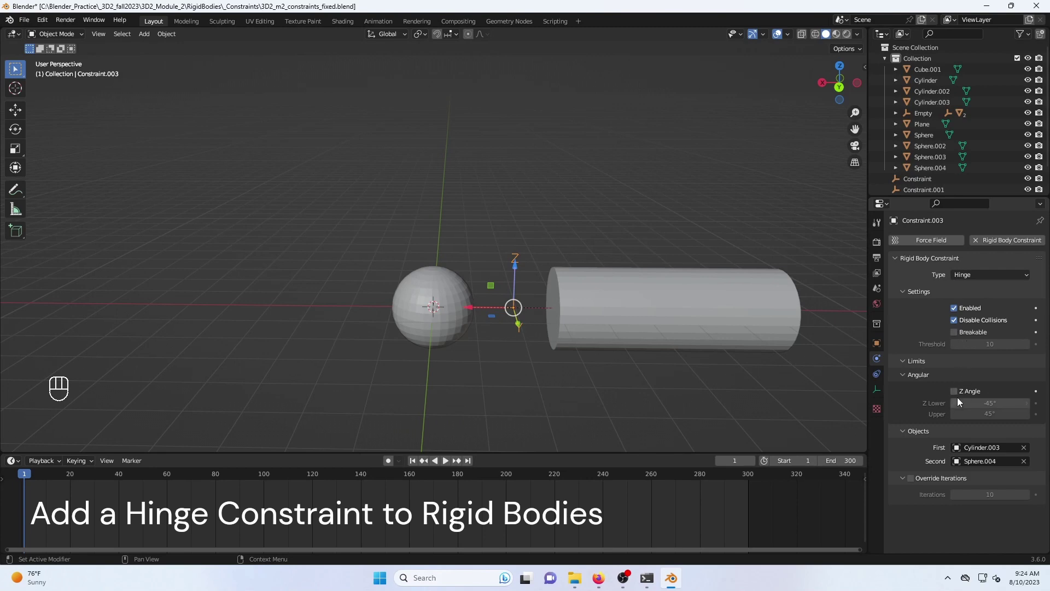
pyautogui.moveTo(500, 369); pyautogui.dragTo(558, 386)
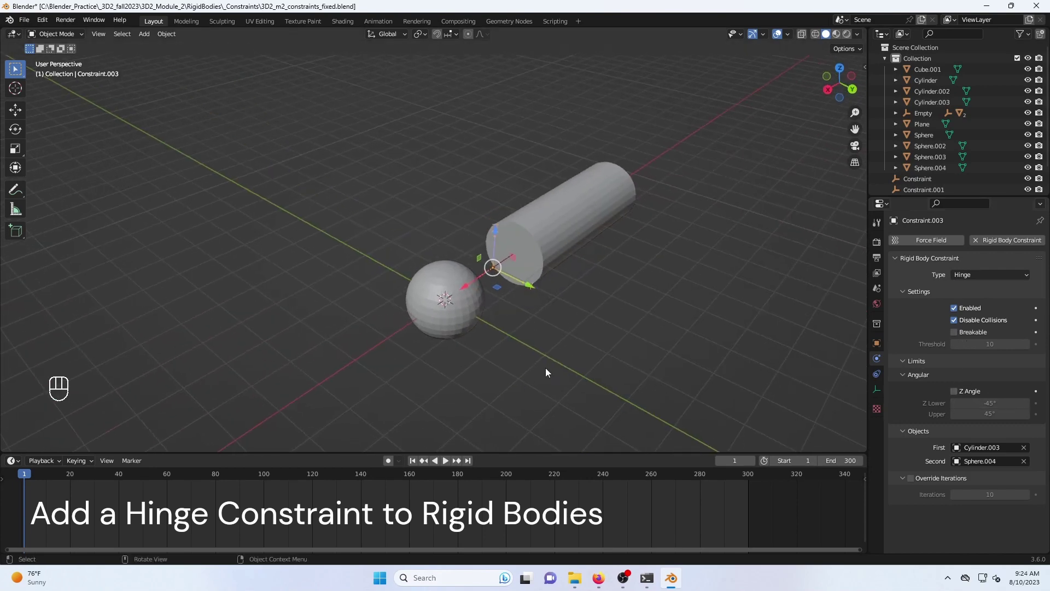
pyautogui.press('r')
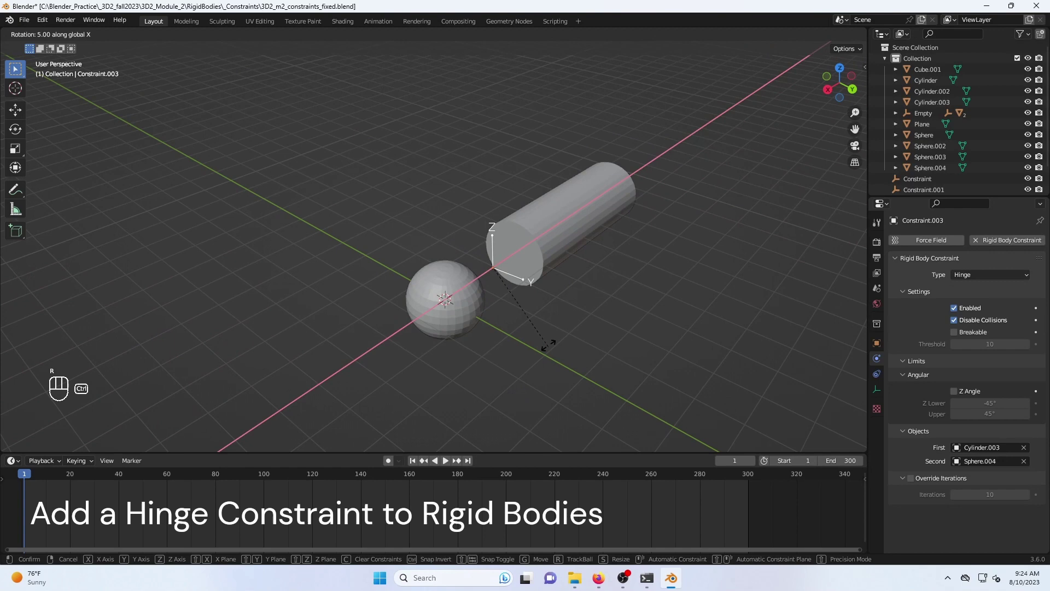
pyautogui.moveTo(662, 344); pyautogui.dragTo(605, 319)
pyautogui.moveTo(602, 347); pyautogui.dragTo(590, 256)
pyautogui.middleClick(589, 256)
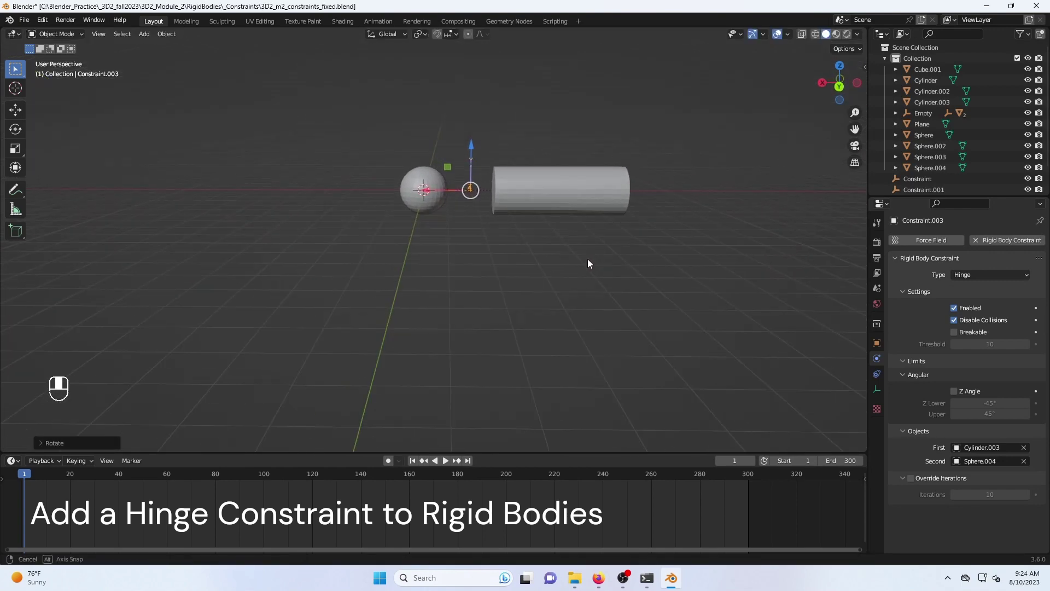
# Play the simulation to watch the cylinder swing, then stop and rewind to frame 1
pyautogui.click(448, 465)
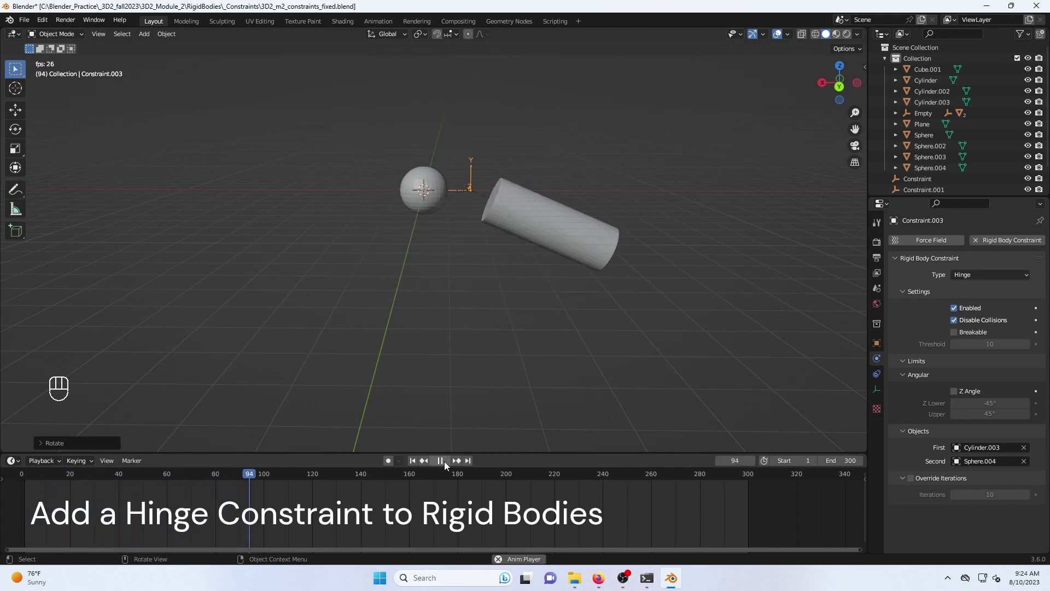
pyautogui.click(445, 466)
pyautogui.click(416, 467)
pyautogui.moveTo(522, 161); pyautogui.dragTo(498, 207)
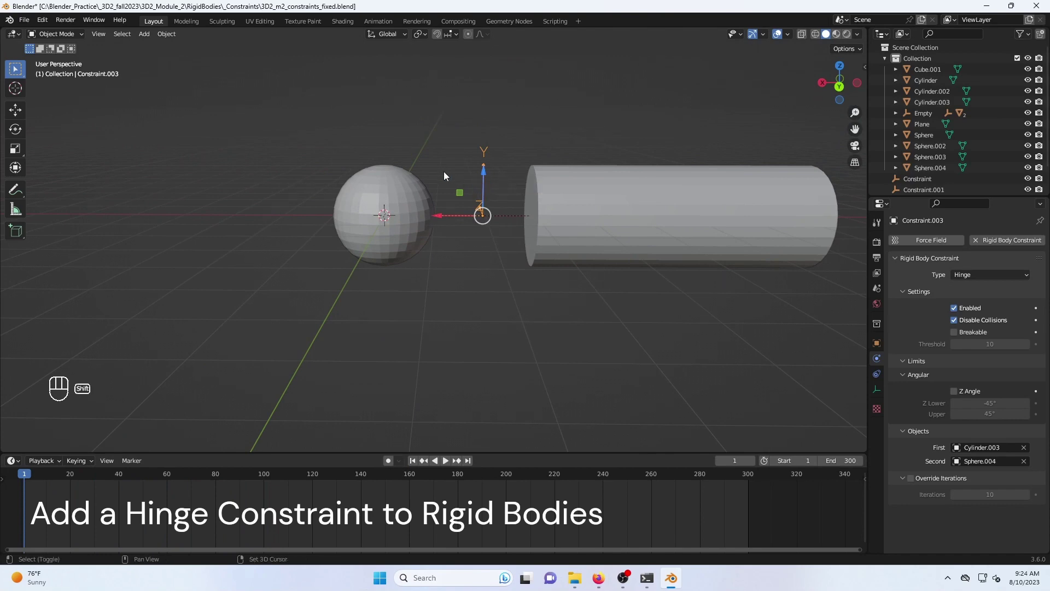
# Snap the hinge constraint to the cursor at the sphere's centre (Selection to Cursor)
pyautogui.press('shift+s')
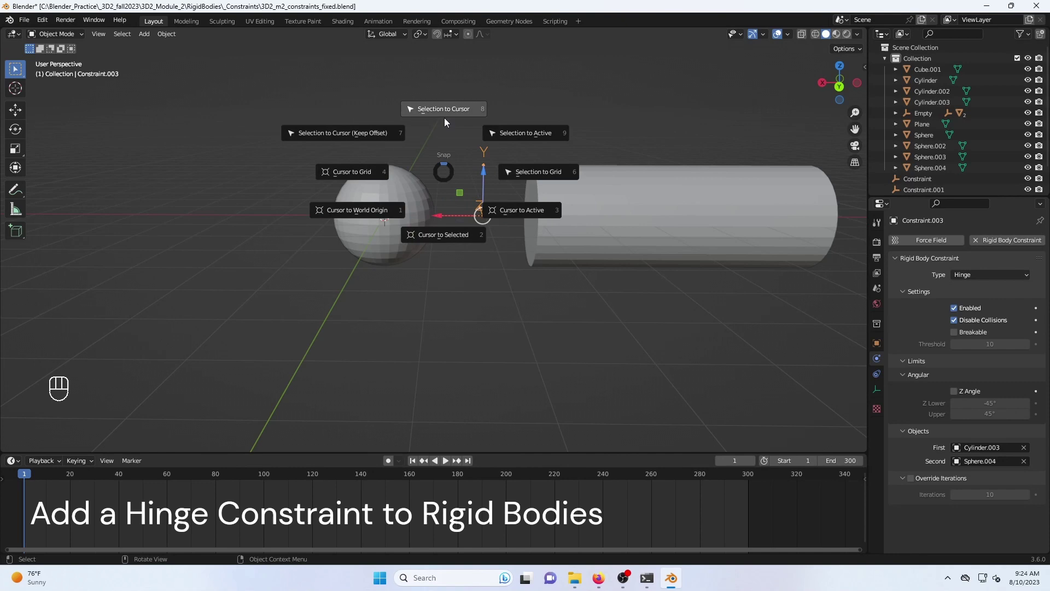
pyautogui.middleClick(506, 374)
pyautogui.click(450, 461)
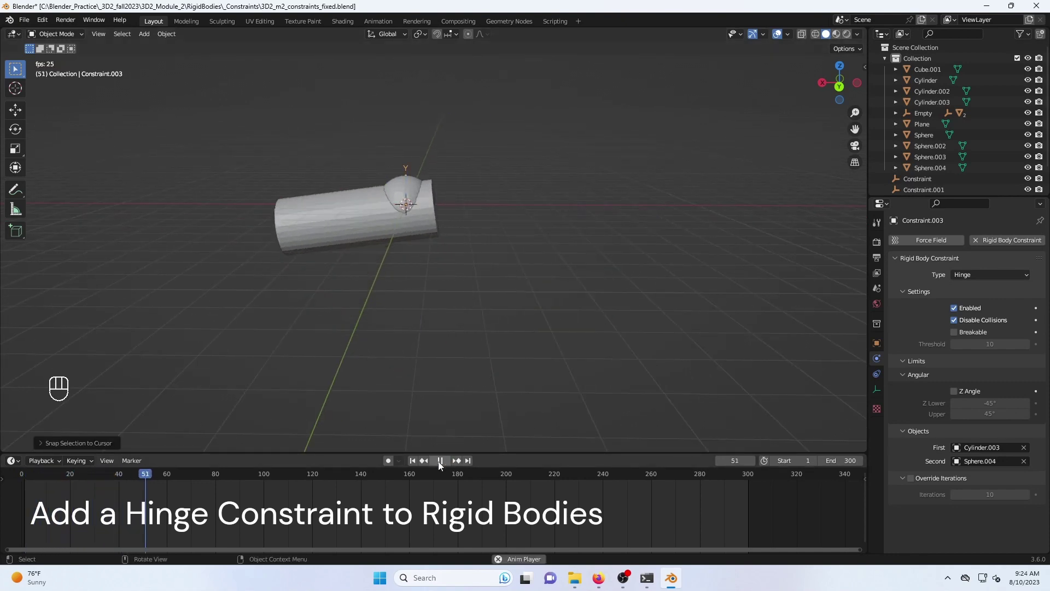
# Replay the cylinder pivoting around the sphere, then stop and rewind to frame 1
pyautogui.click(416, 461)
pyautogui.click(441, 461)
pyautogui.click(415, 465)
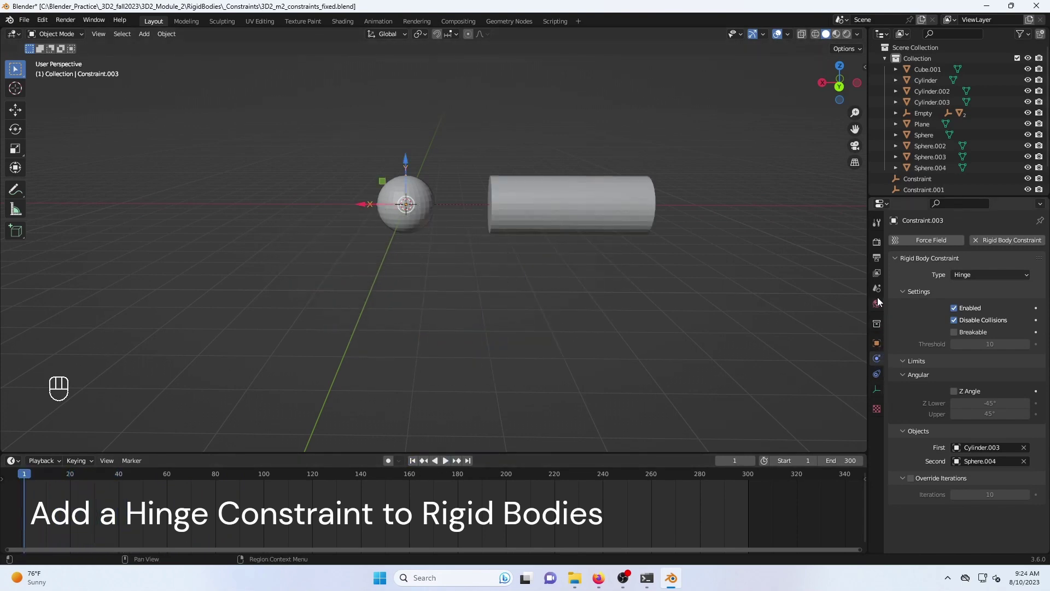
# Show the Rigid Body World cache in Scene Properties and replay the swing from the start
pyautogui.click(880, 294)
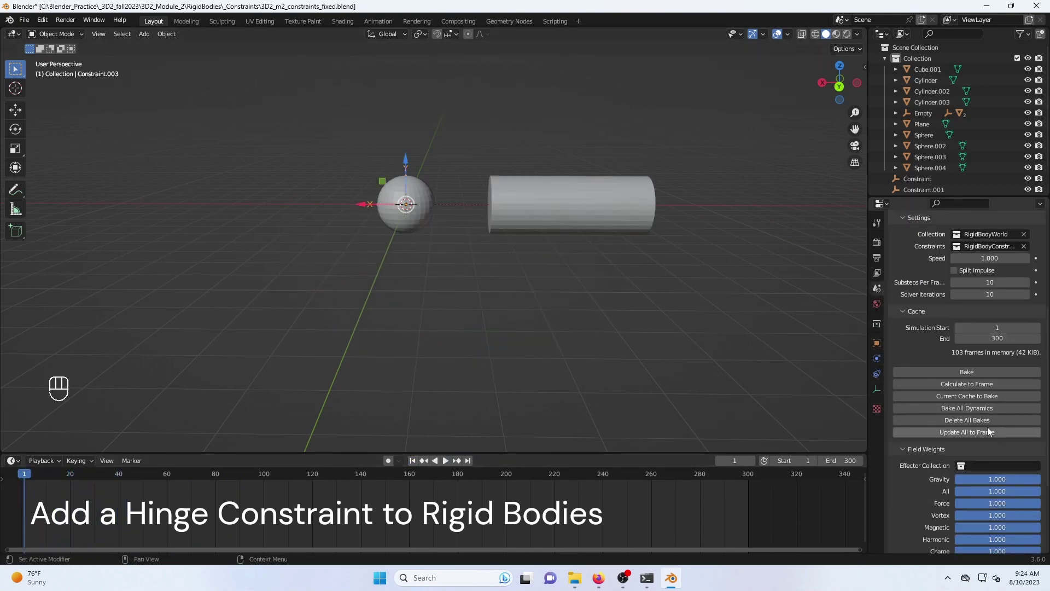
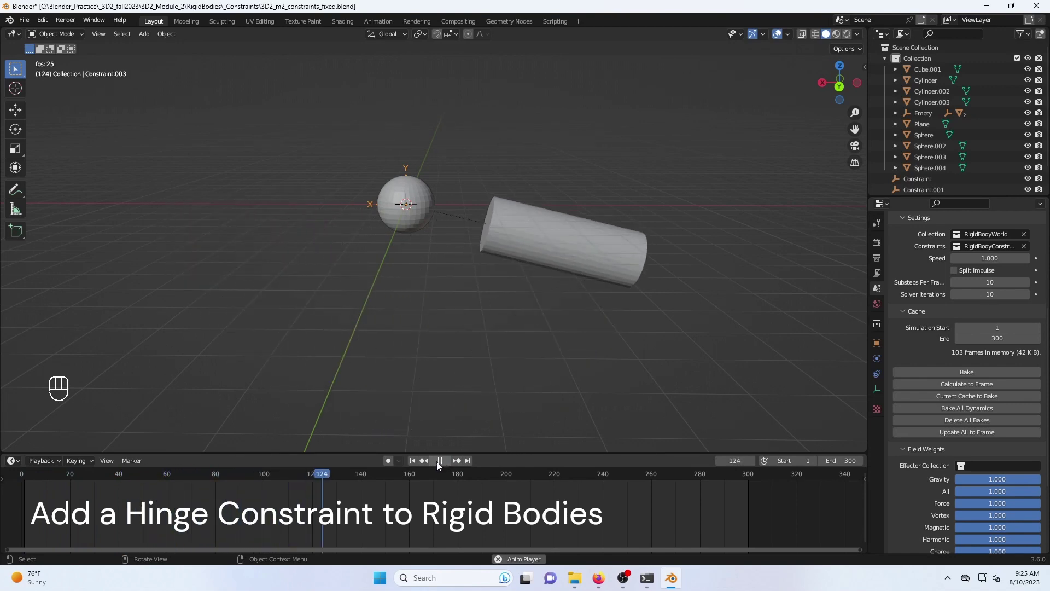
pyautogui.click(443, 466)
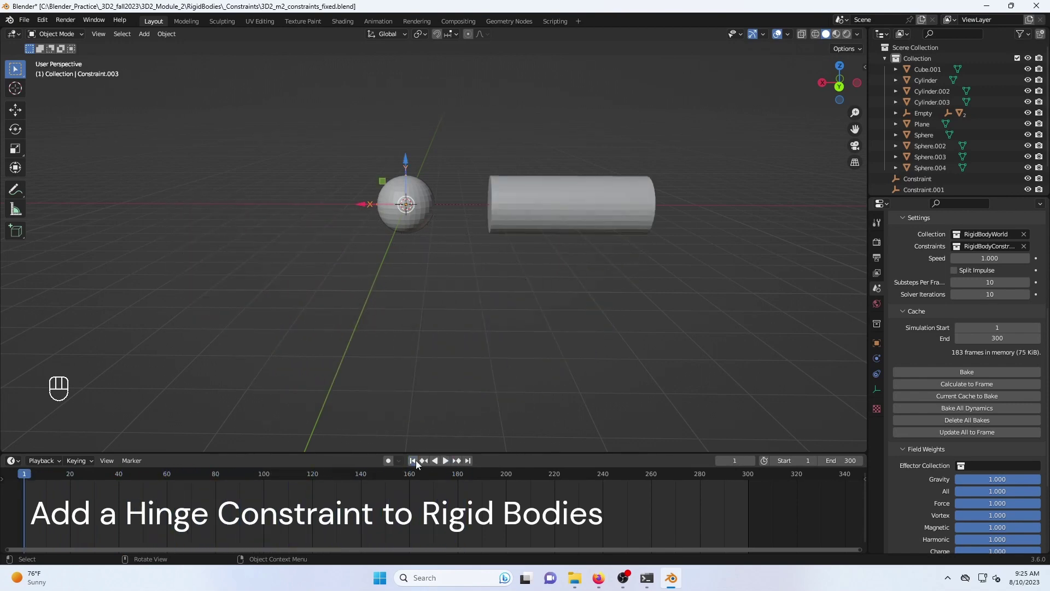